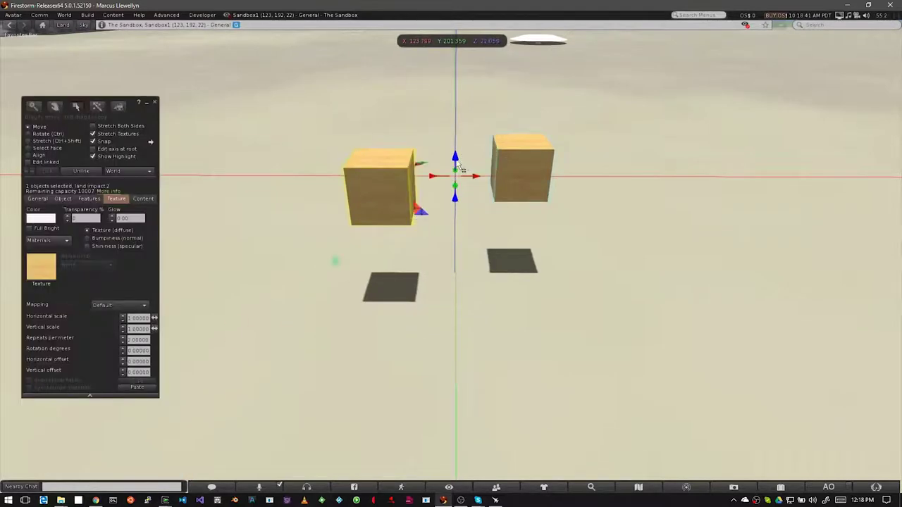
- Select the linked wooden cubes to stretch them together
click(449, 141)
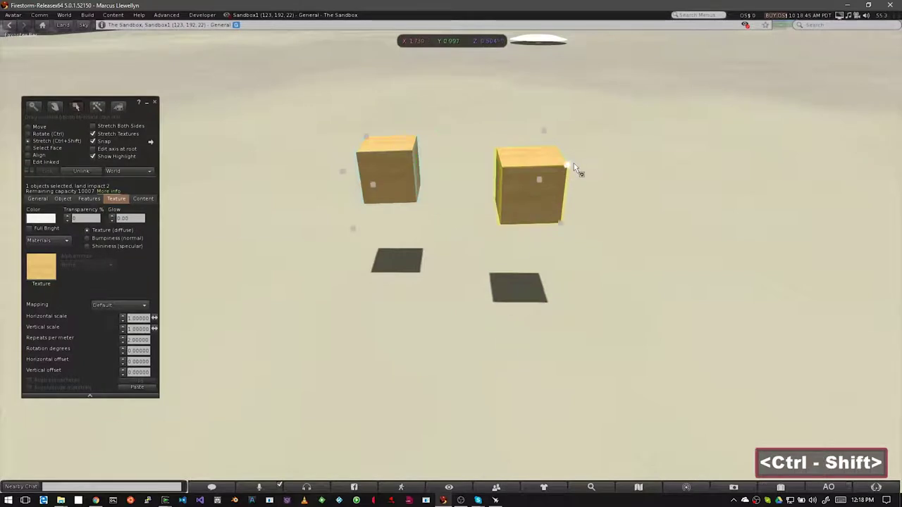
- Unlink the two wooden cubes into independent prims
click(576, 170)
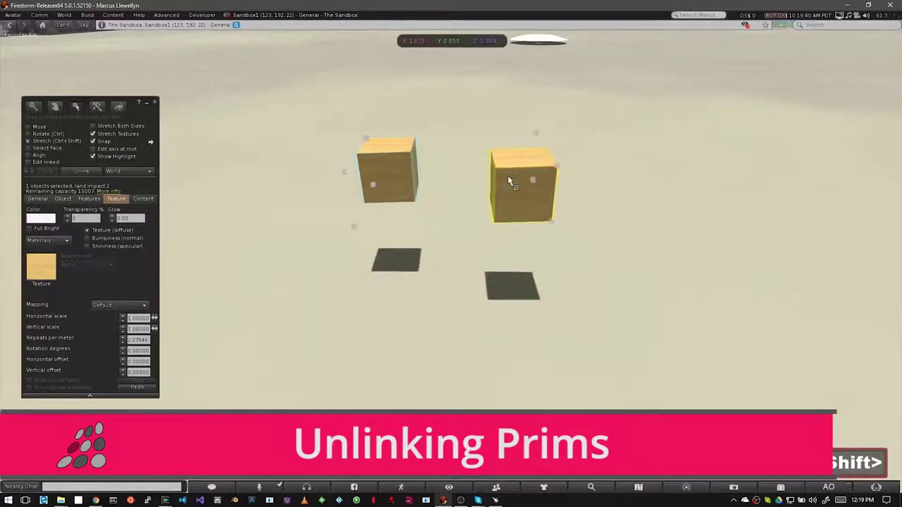
key(ctrl+shift+i)
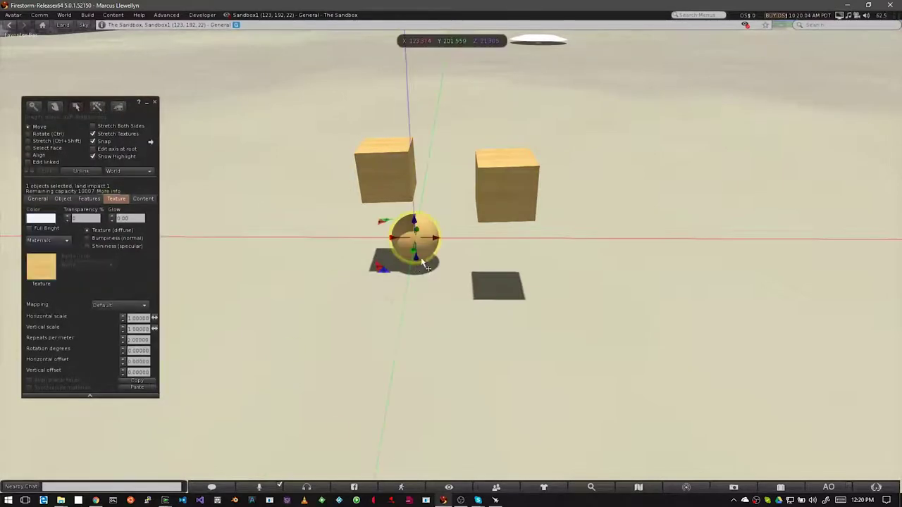
- Link the new wooden sphere with the cubes into one object (Ctrl+L)
click(408, 177)
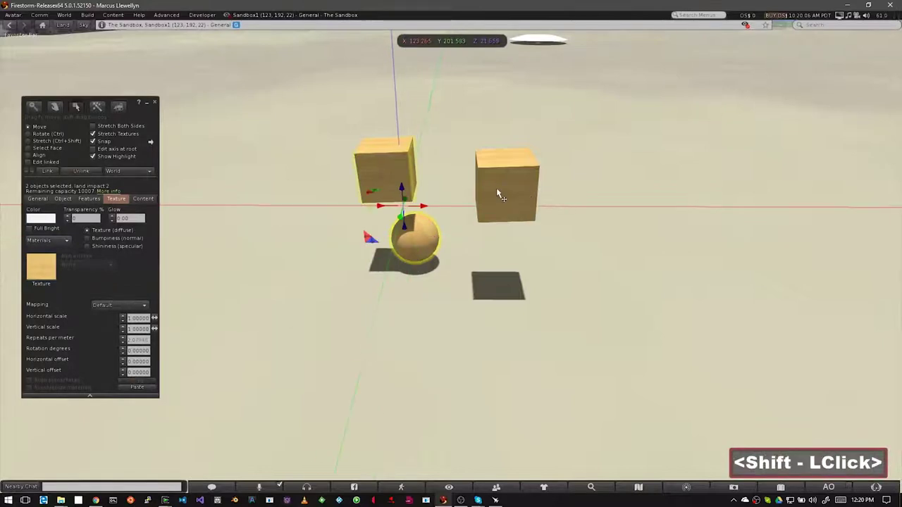
key(ctrl+i)
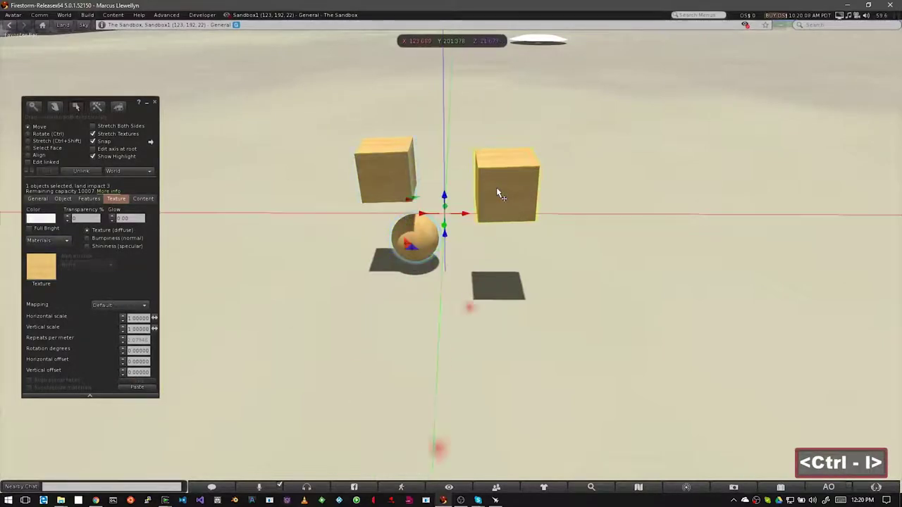